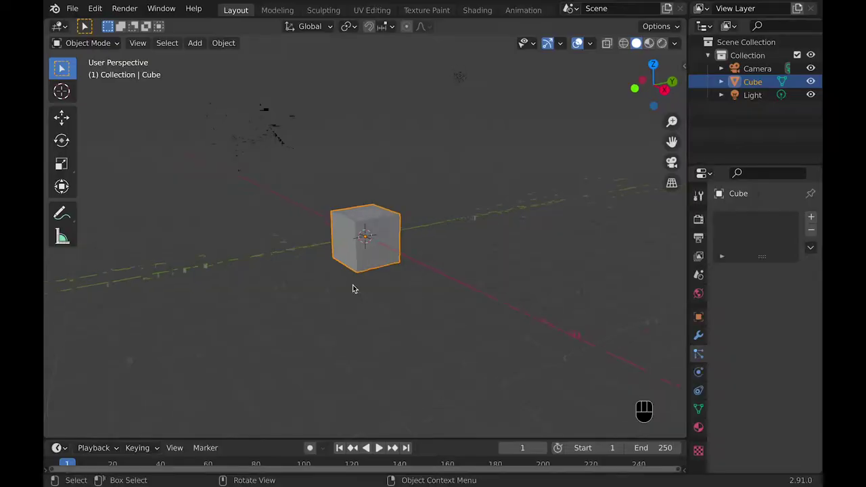
Delete the default camera and light so only the cube remains in the scene.
left_click(283, 153)
left_click_drag(209, 92, 343, 149)
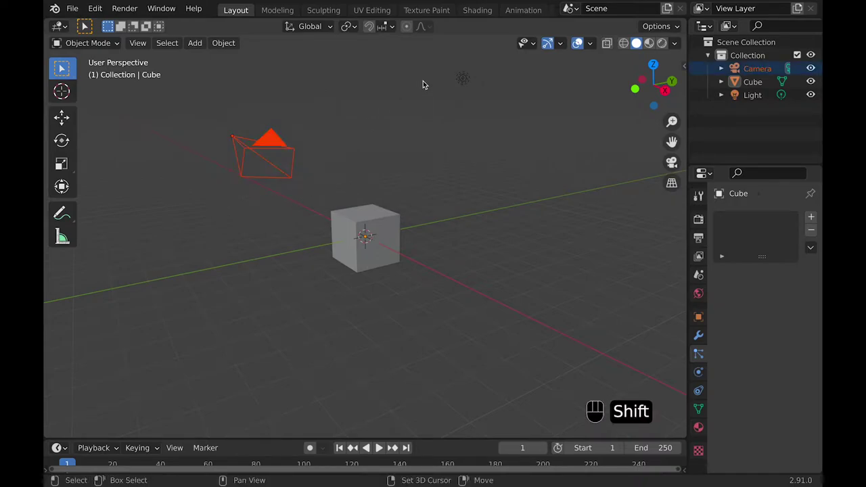
left_click(517, 125)
key("x")
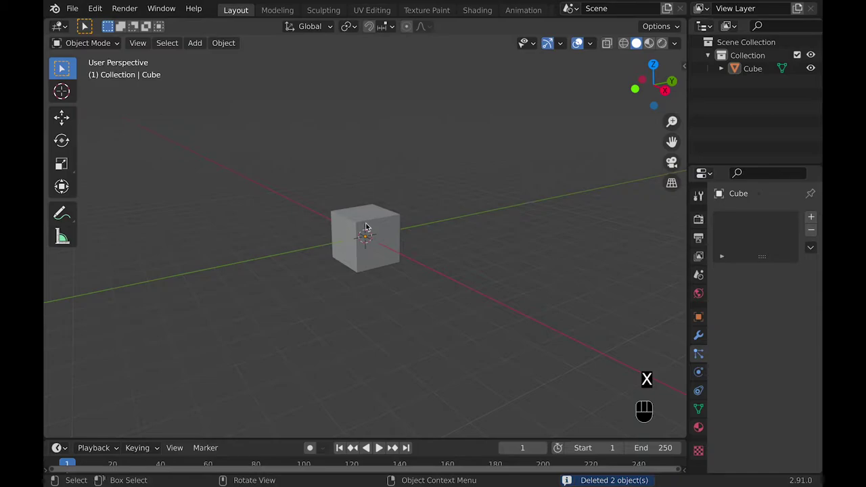
With the cube selected, set Scene Units to Unit Scale 0.001 and Length Millimeters.
left_click(380, 227)
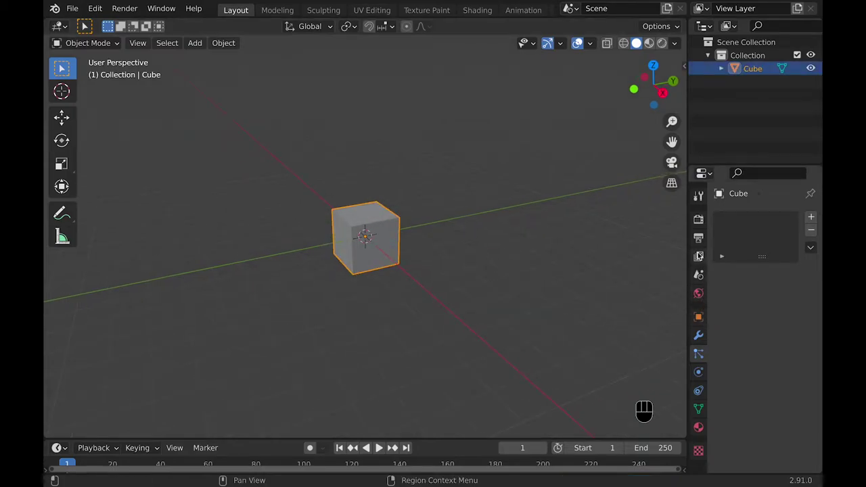
left_click(704, 254)
left_click(698, 273)
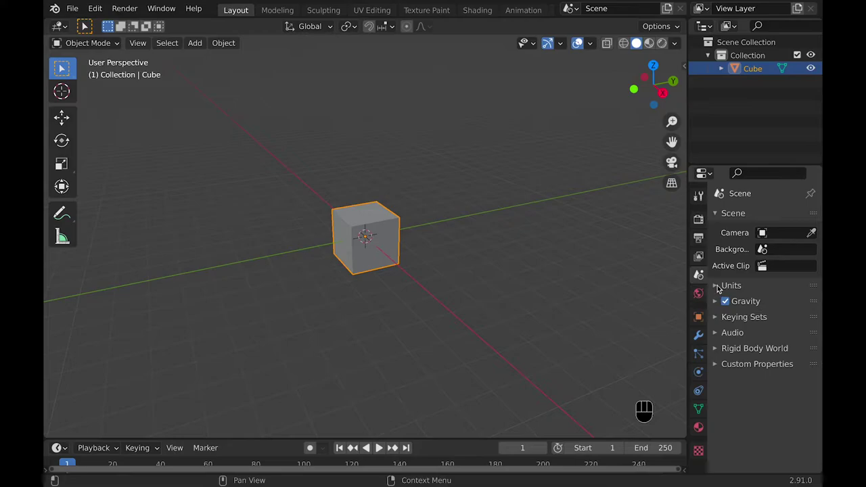
left_click(719, 286)
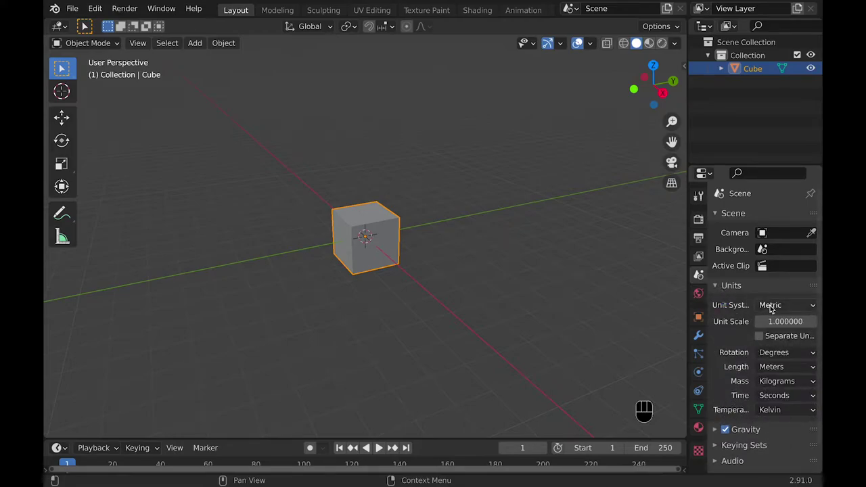
left_click(777, 305)
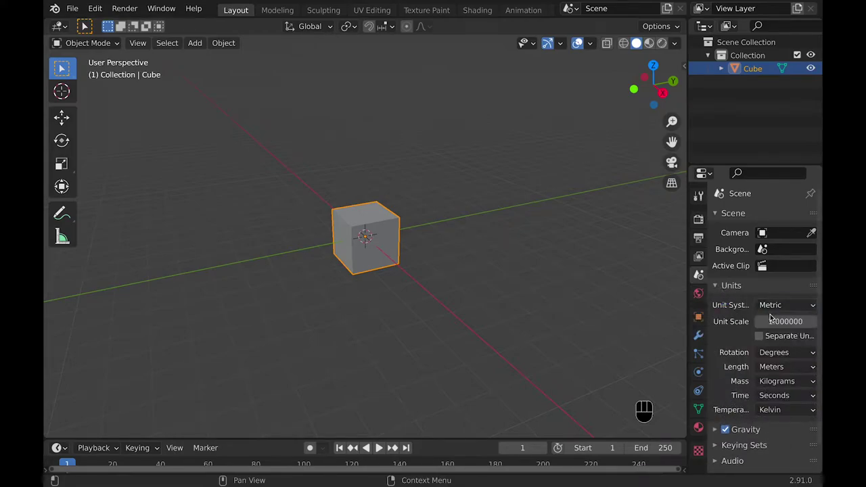
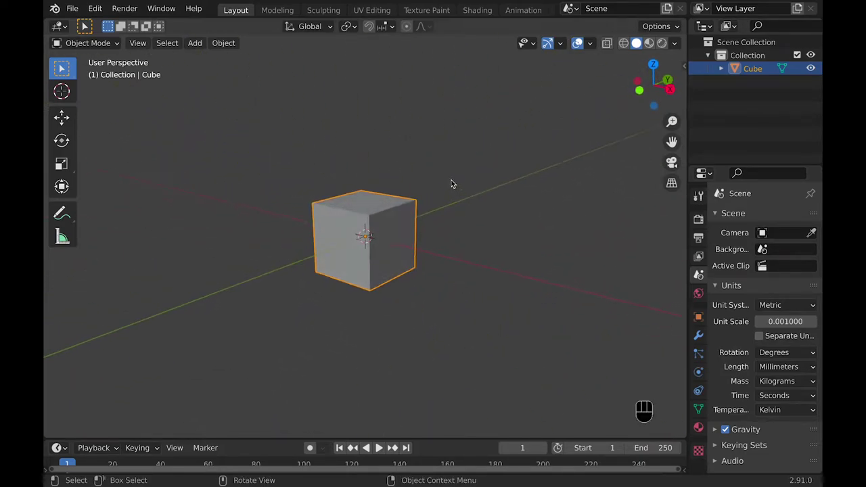
left_click_drag(590, 41, 600, 27)
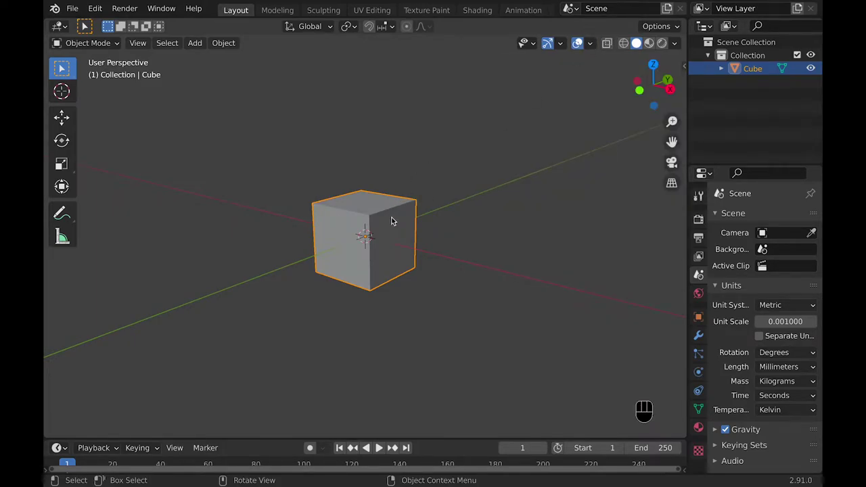
Check the cube's edge lengths in Edit Mode, then return to Object Mode in front view.
key("Tab")
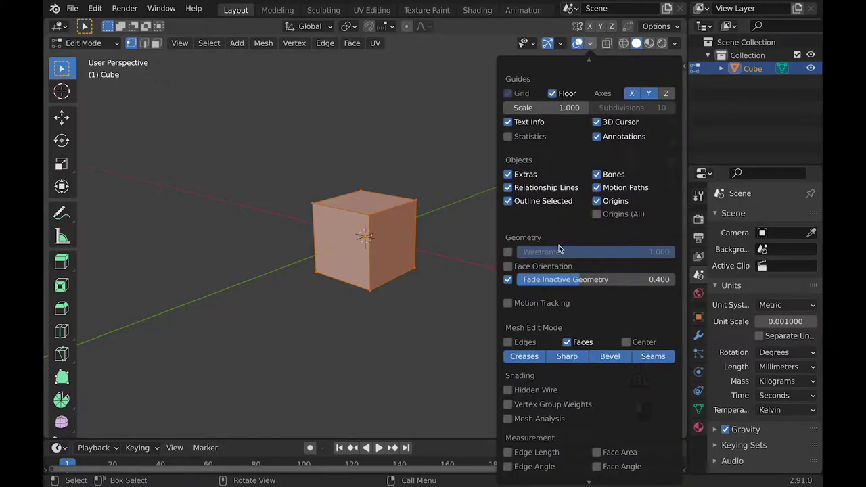
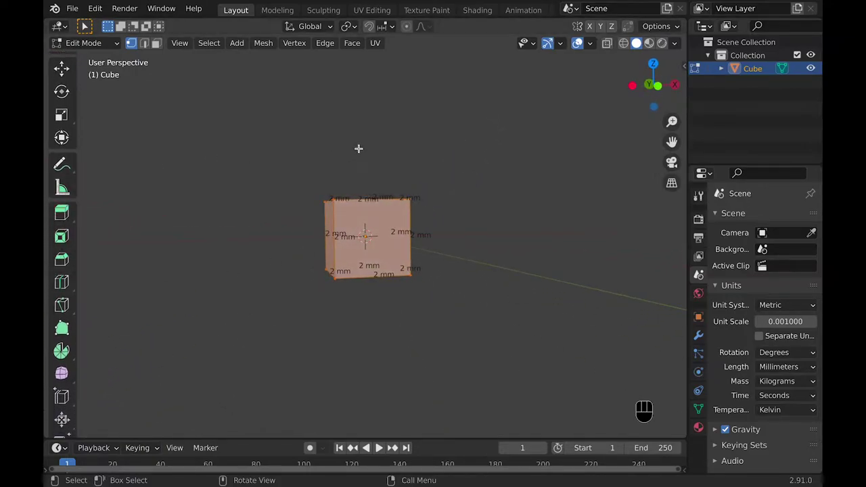
key("Tab")
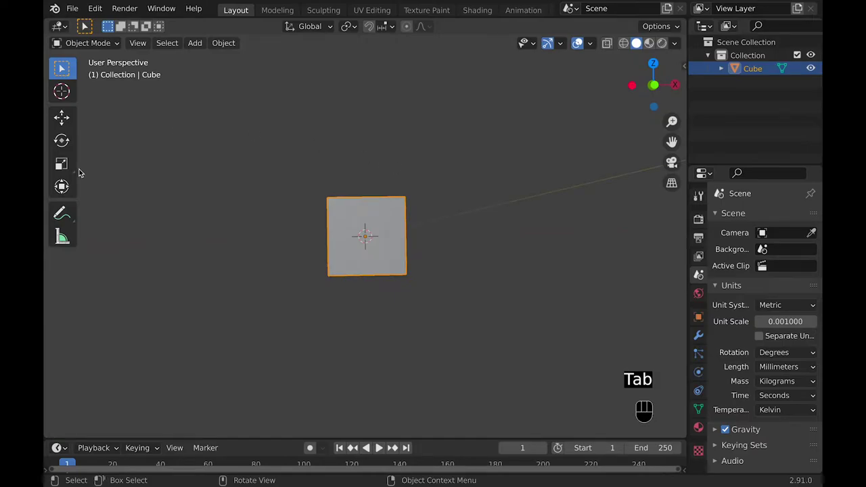
key("KP_1")
left_click(68, 238)
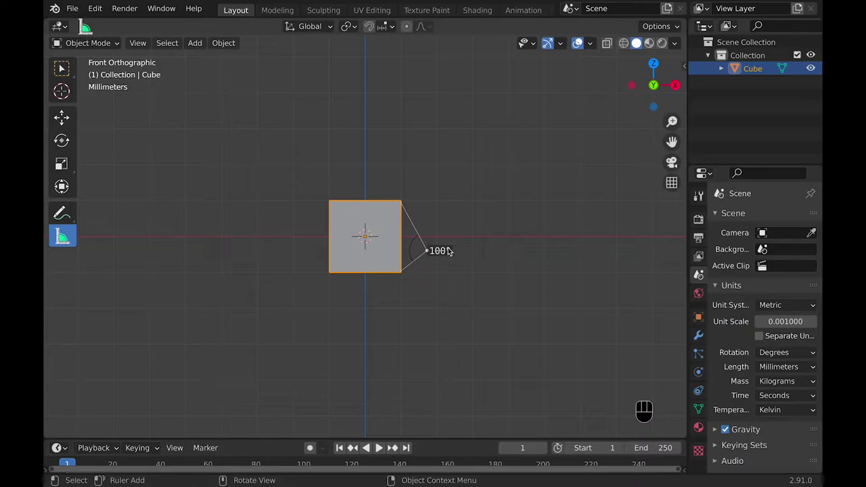
key("x")
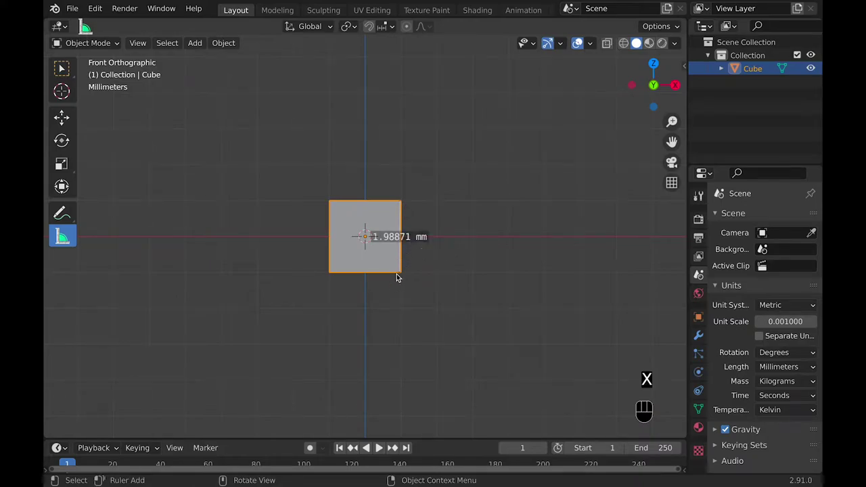
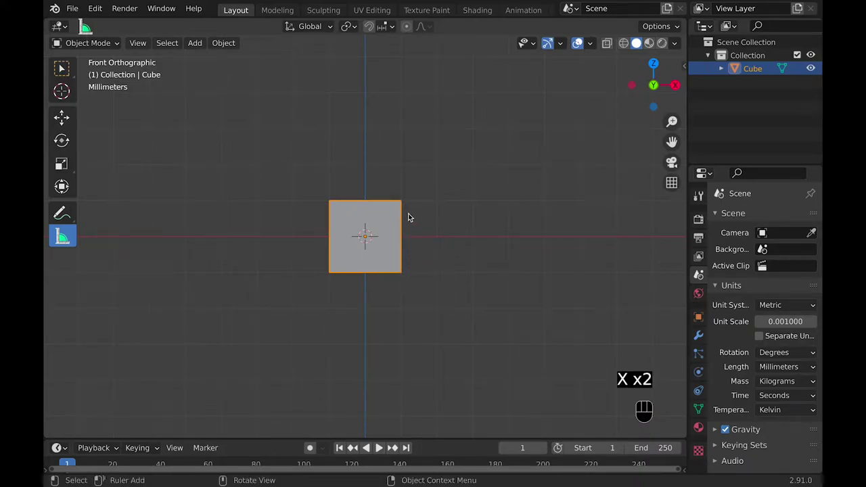
left_click(61, 69)
Flatten the cube along Z into a slab and add loop cuts across it.
key("super+Tab")
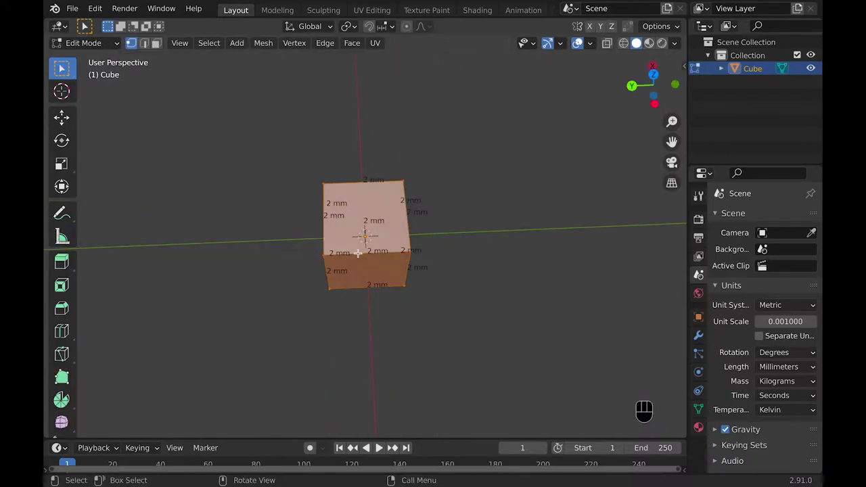
key("super+r")
key("super+r")
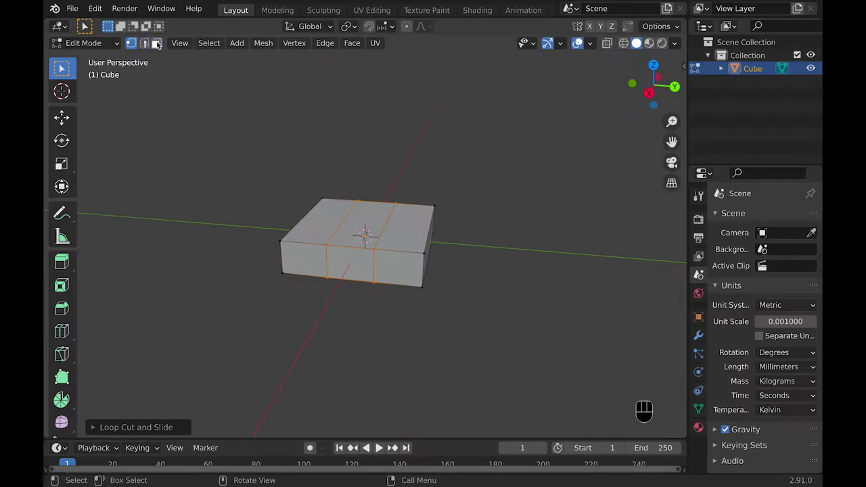
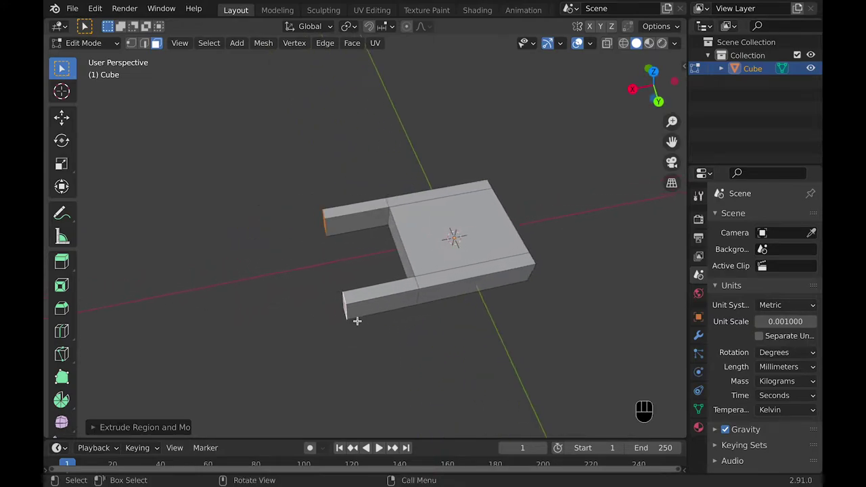
Add a cylinder to the mesh, shrink it and move it toward the slot between the arms.
key("shift+a")
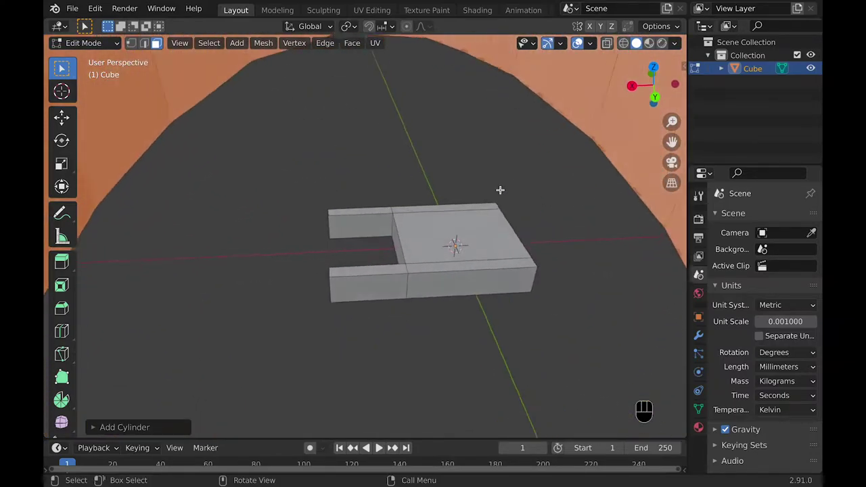
key("s")
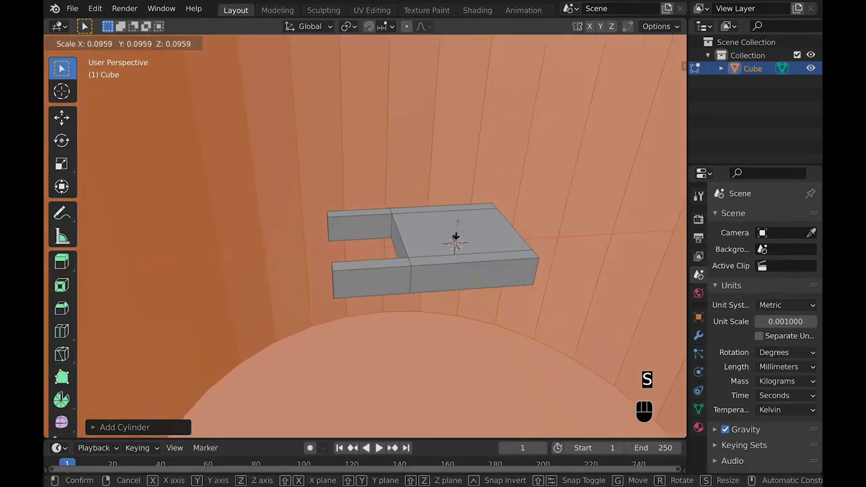
key("s")
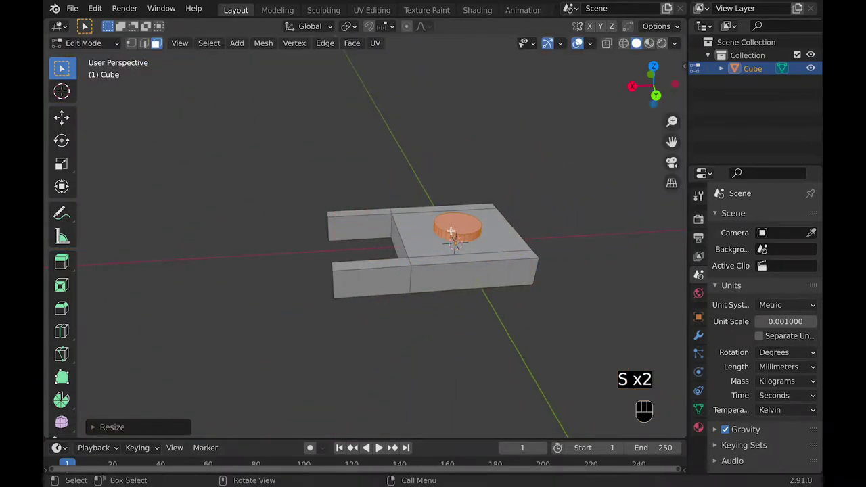
key("g")
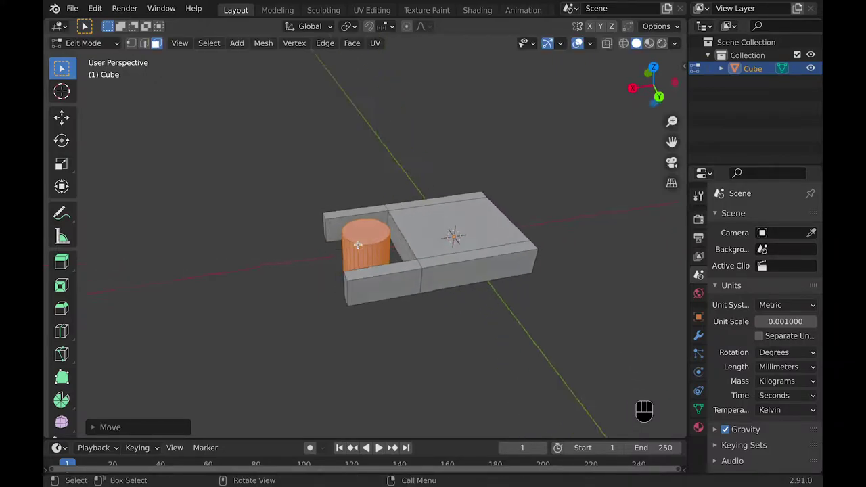
Rotate the cylinder 90° about X and size it as a roller spanning the slot.
key("s")
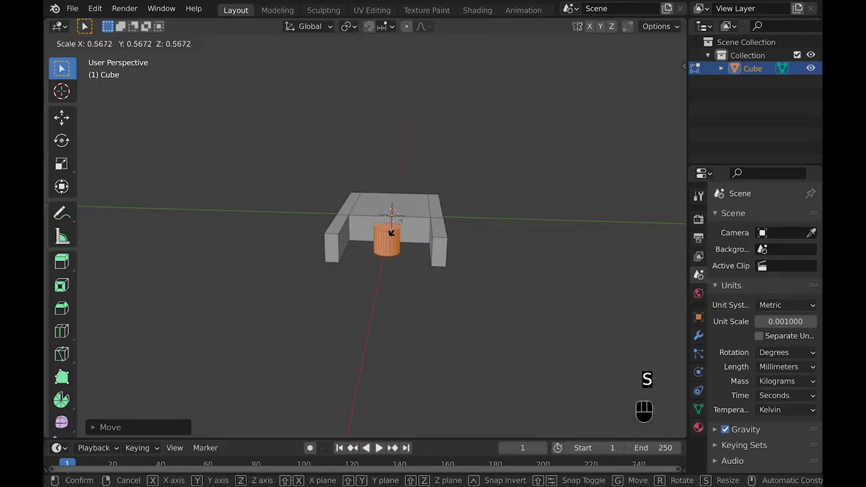
key("r")
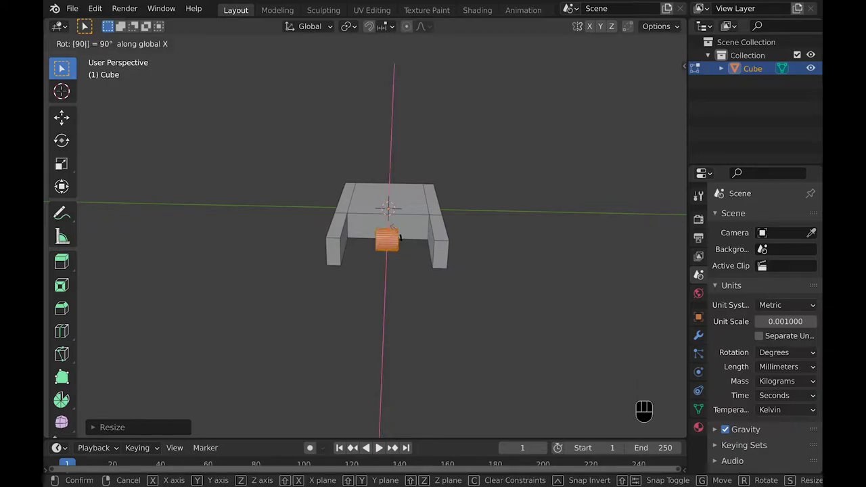
key("s")
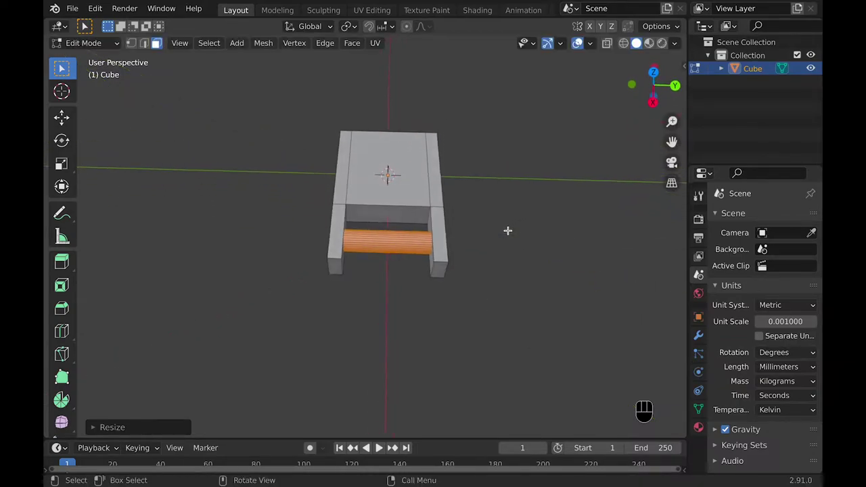
key("g")
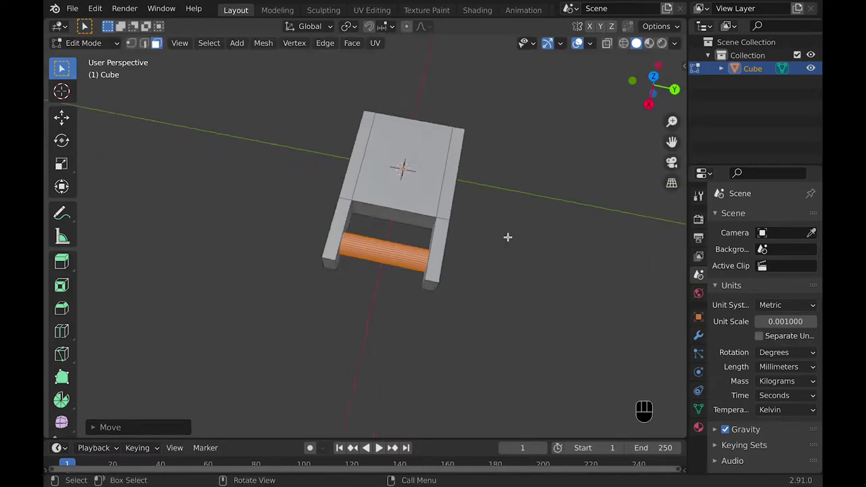
key("Tab")
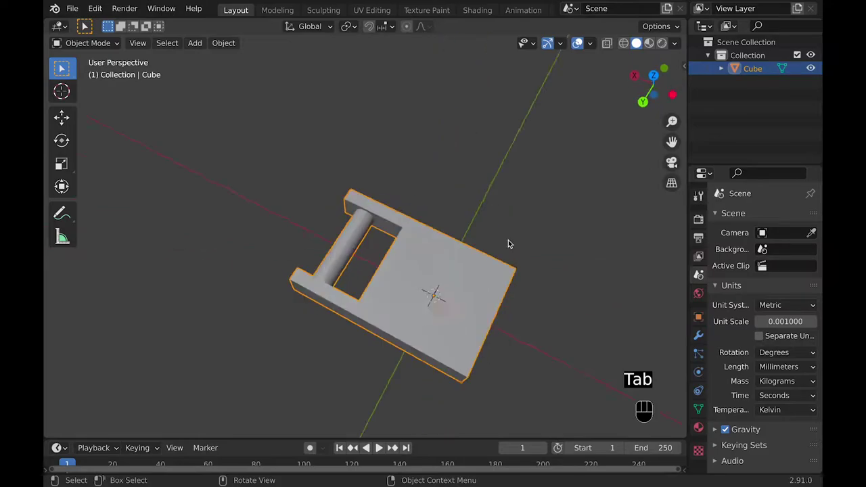
Add edge loops on both slot arms and slide them along X to the roller's ends.
key("Tab")
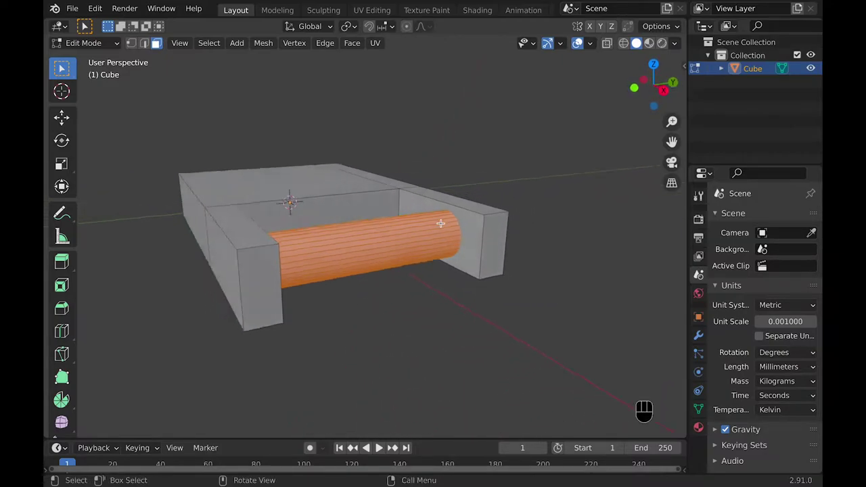
key("super+r")
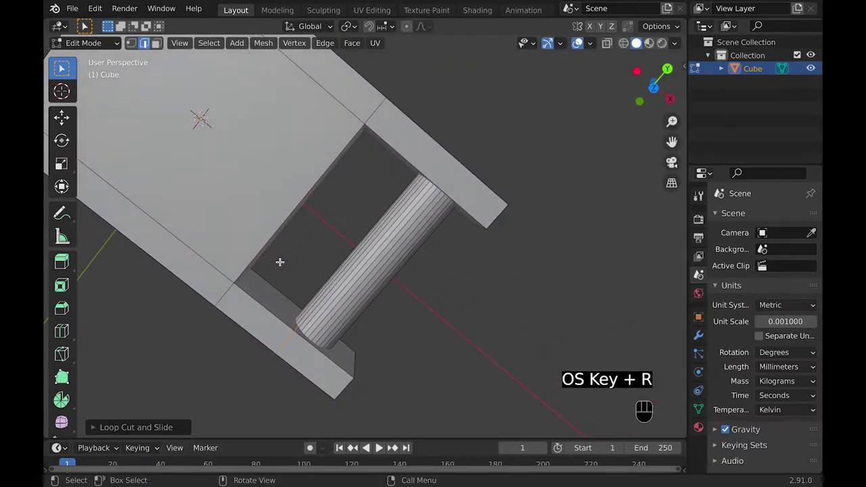
key("g")
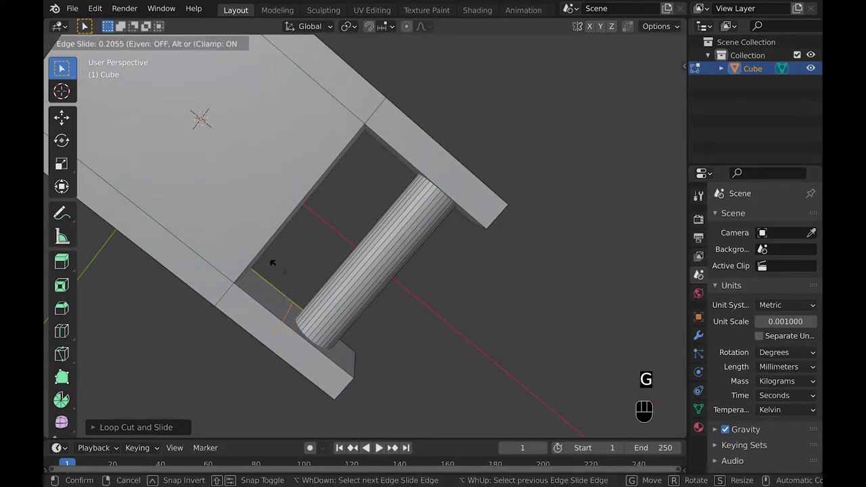
key("super+z")
key("super+z")
key("g")
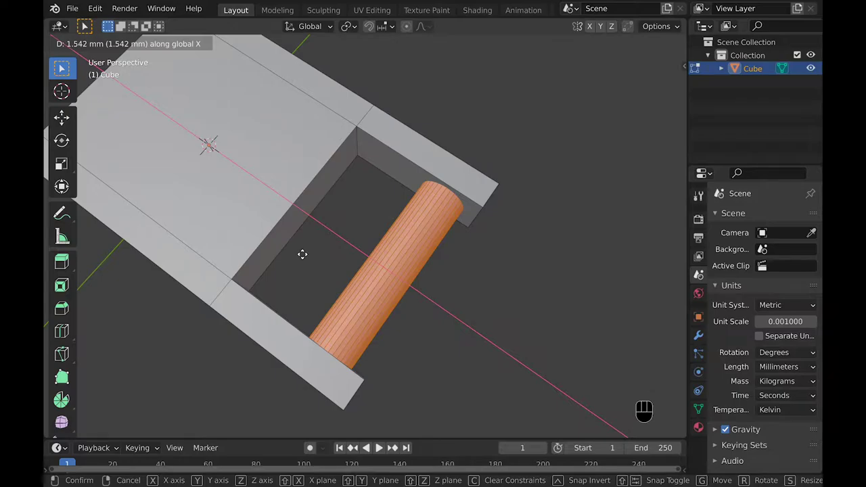
key("super+r")
key("super+r")
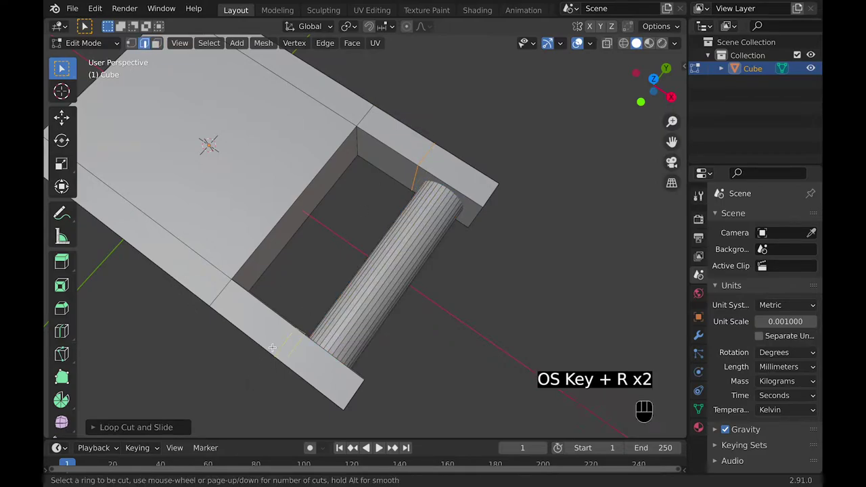
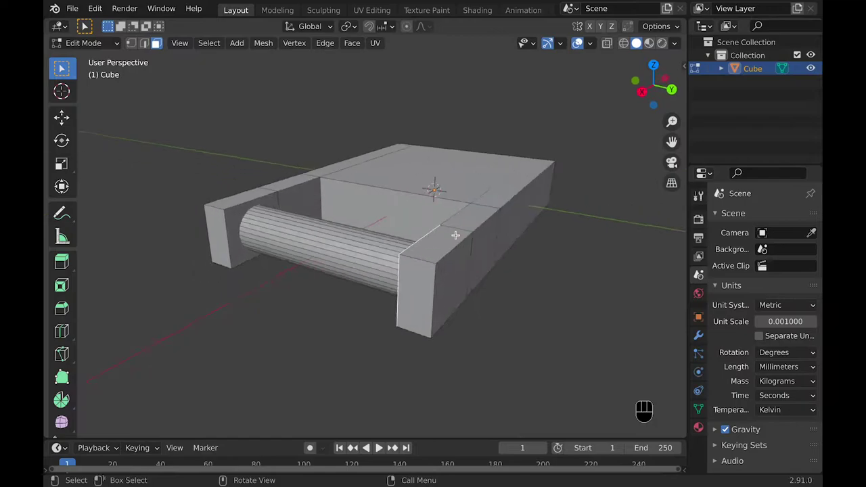
key("x")
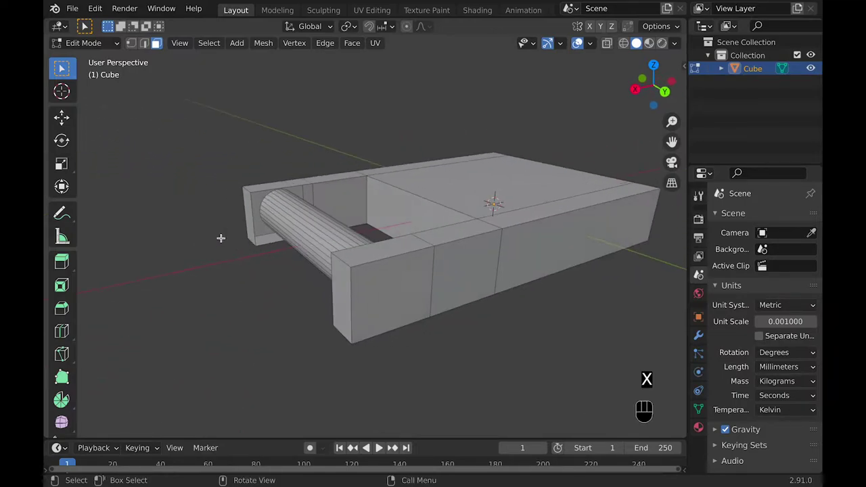
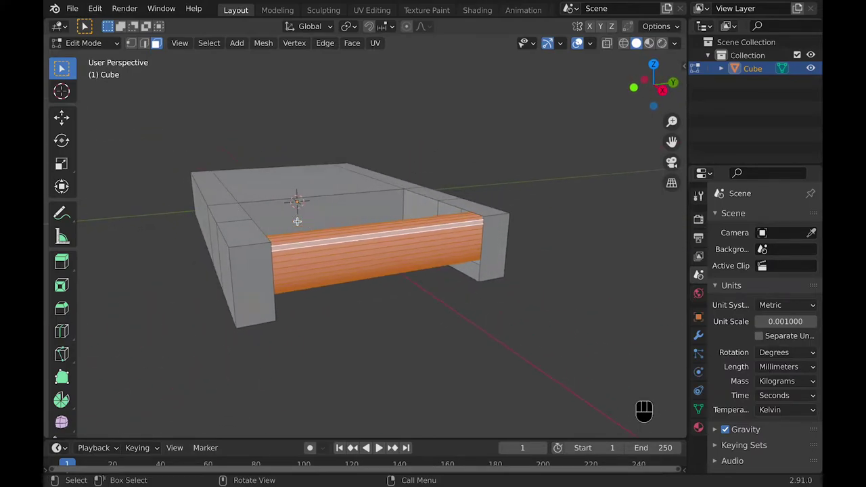
From the side view, scale the roller's end rows so it fits between the arms' inner faces.
key("KP_1")
key("KP_2")
key("KP_3")
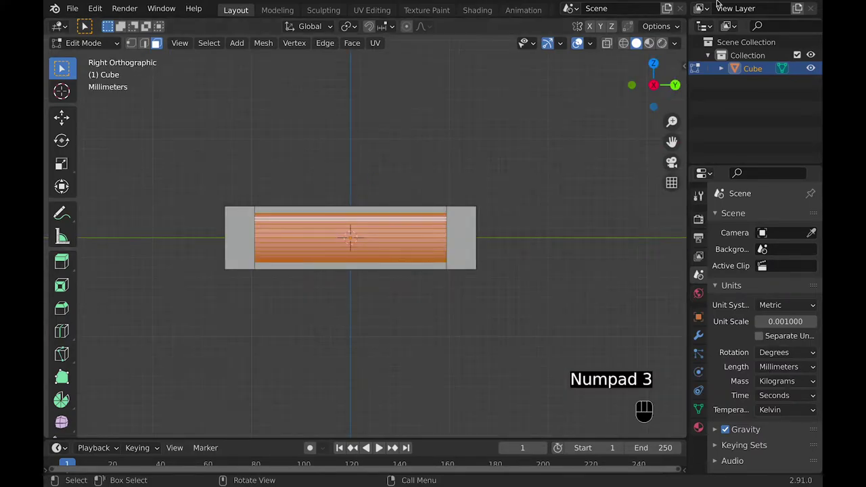
left_click(597, 53)
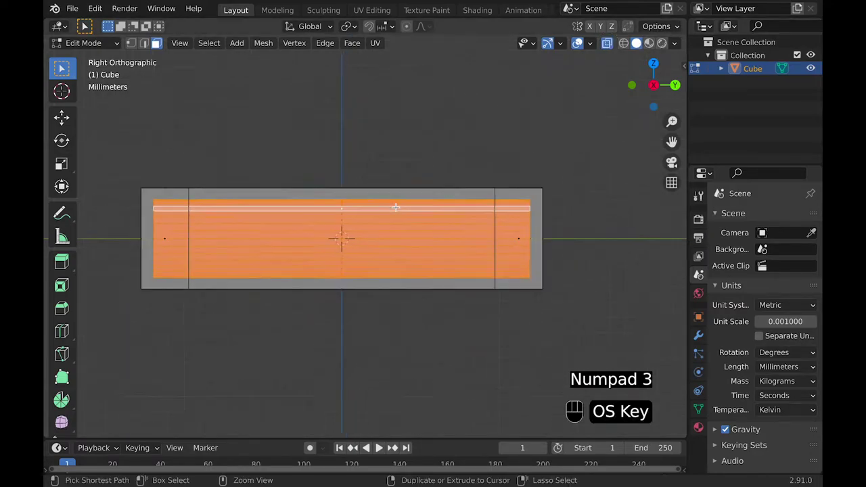
key("s")
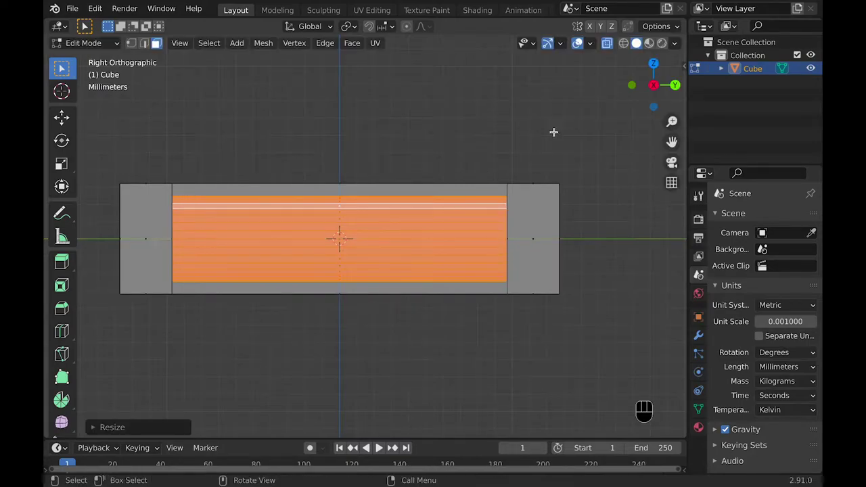
left_click(614, 47)
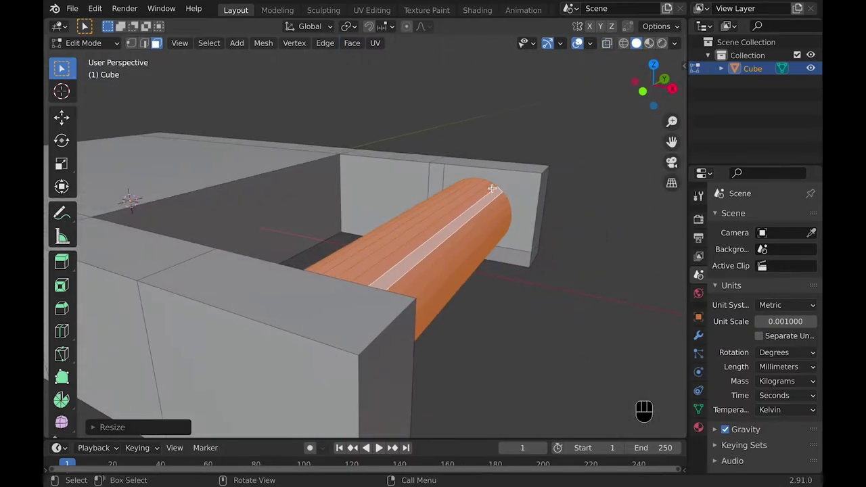
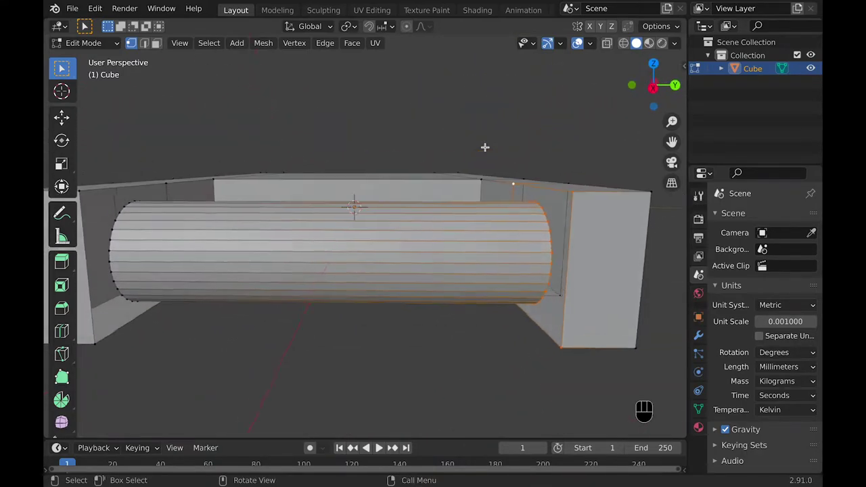
Fill both roller ends to their arms' inner faces and check the result in Object Mode.
key("alt+f")
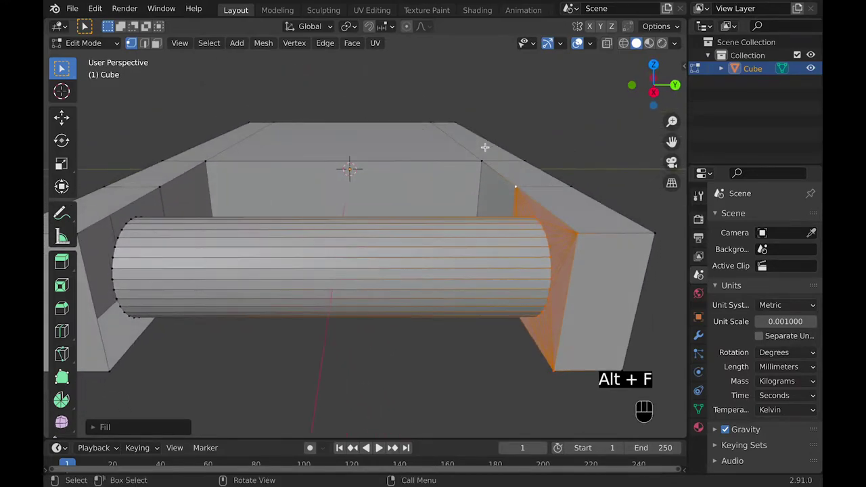
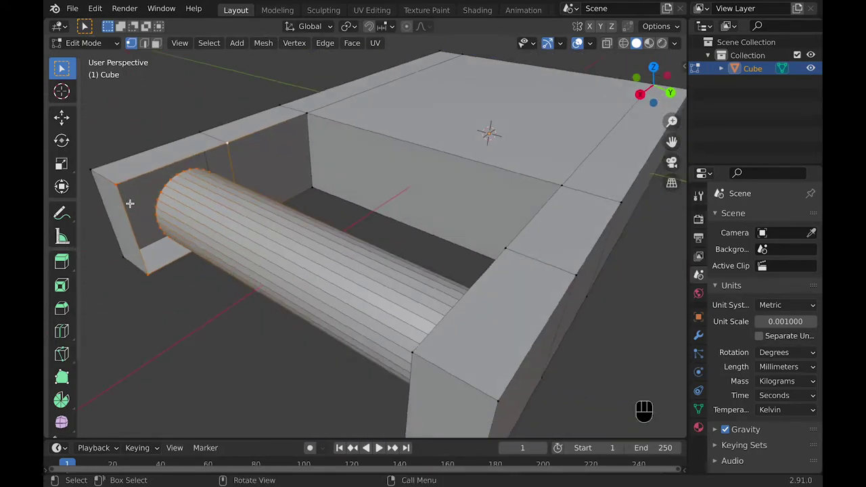
key("alt+f")
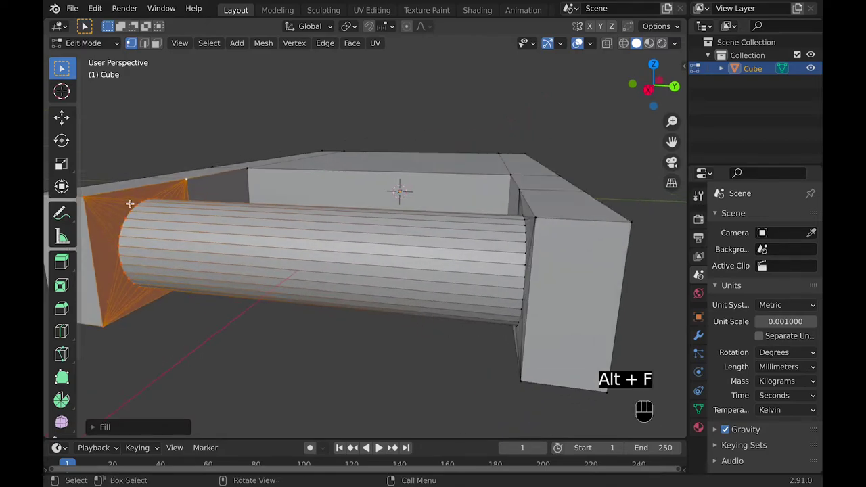
key("Tab")
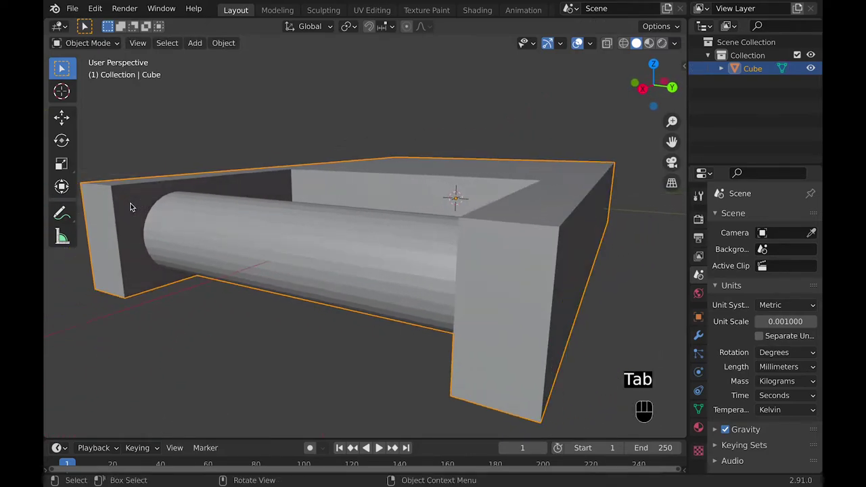
Scale the face beside the roller's end, then view the joined piece as a whole object.
key("Tab")
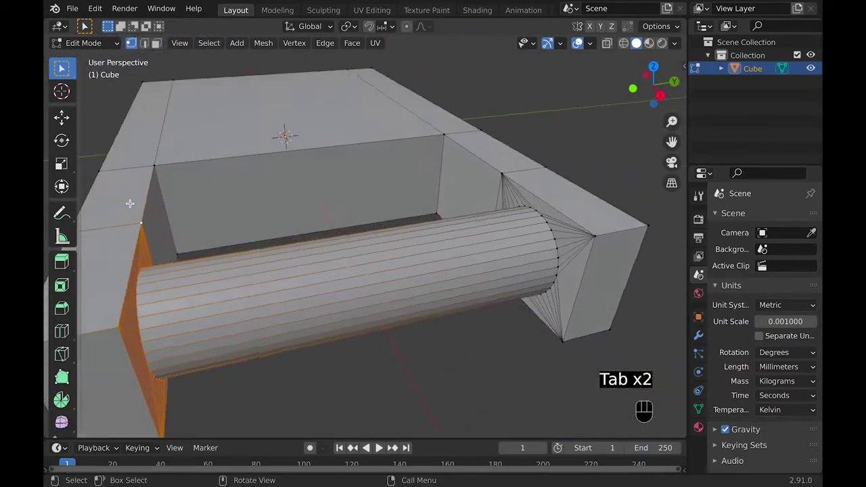
left_click(165, 41)
key("s")
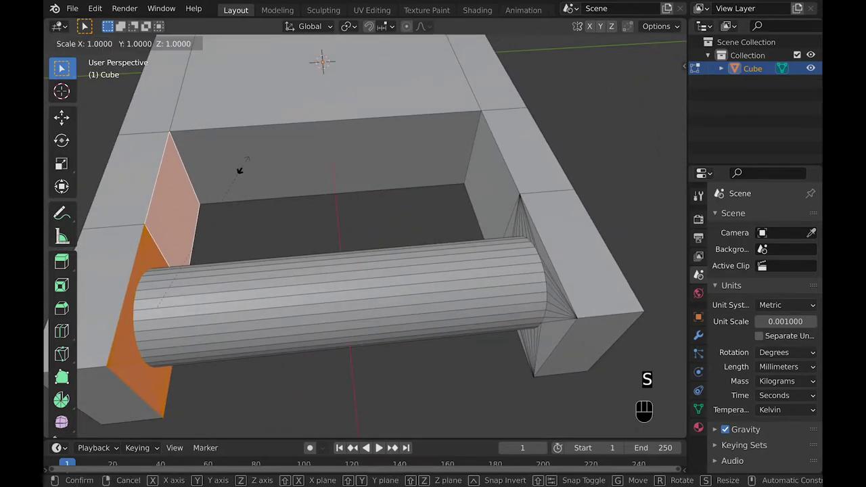
key("Tab")
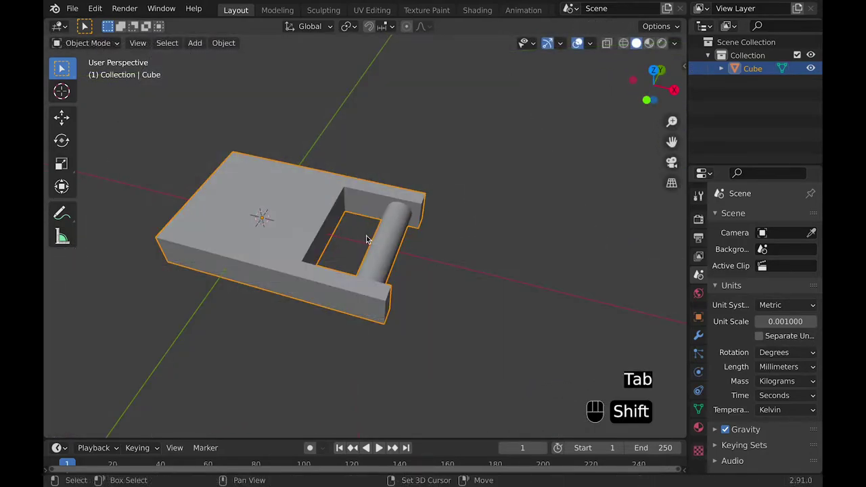
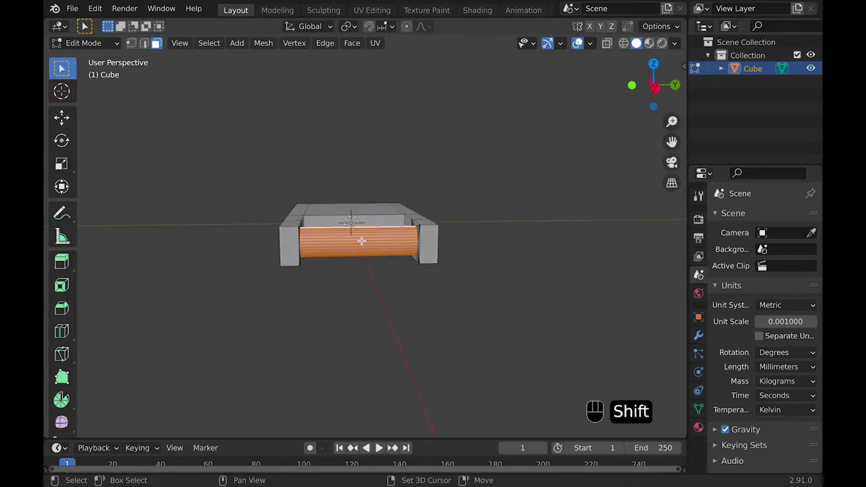
Scale the roller's central section thicker, leaving narrower axle ends joined to the arms.
key("shift+d")
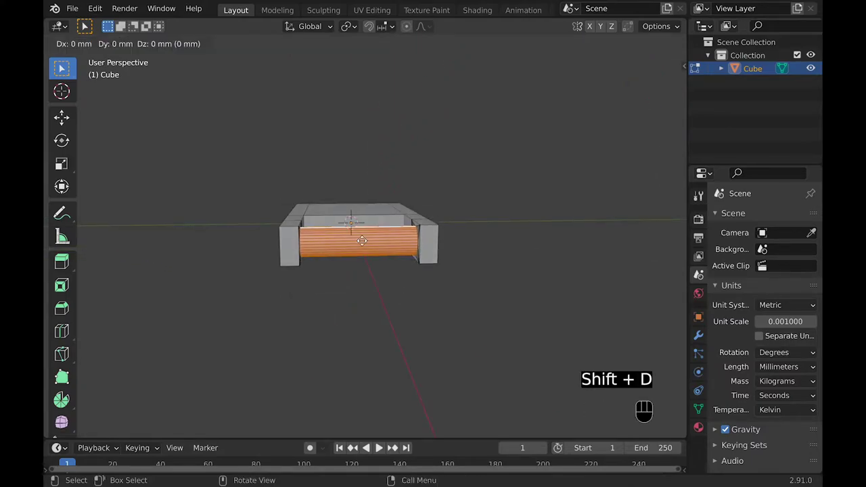
key("s")
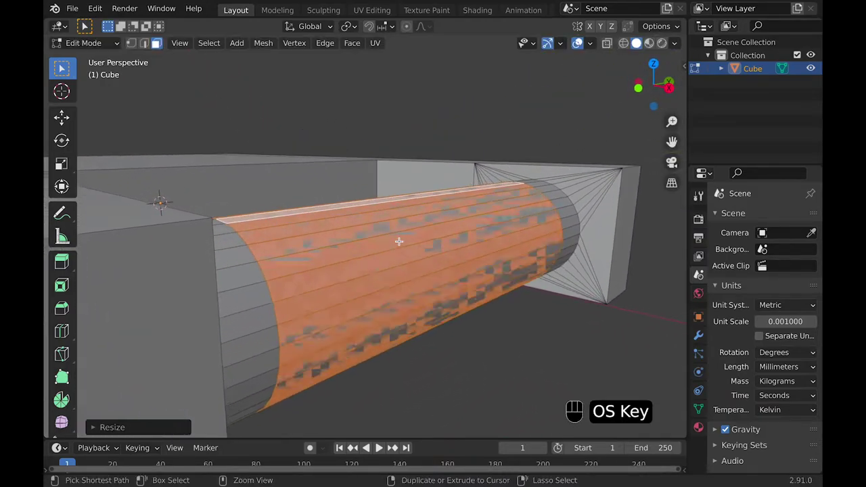
key("s")
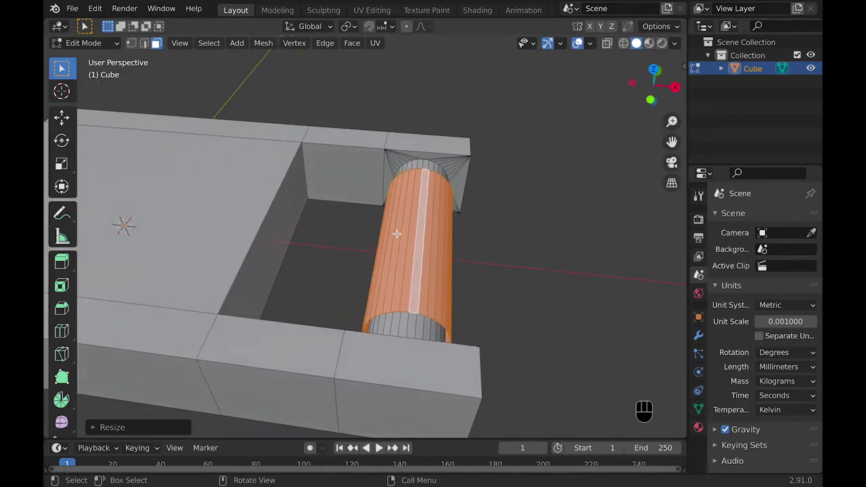
key("super+z")
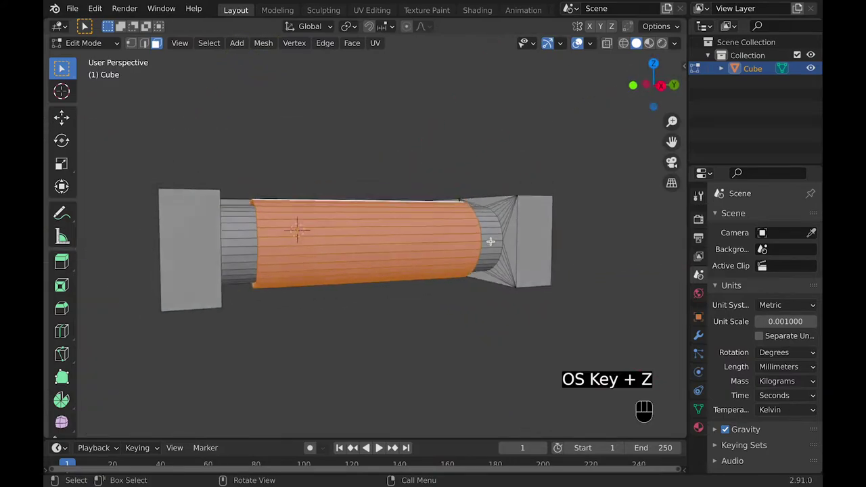
Separate the roller into its own object (P > Selection) and add a cube for the leaf block.
key("p")
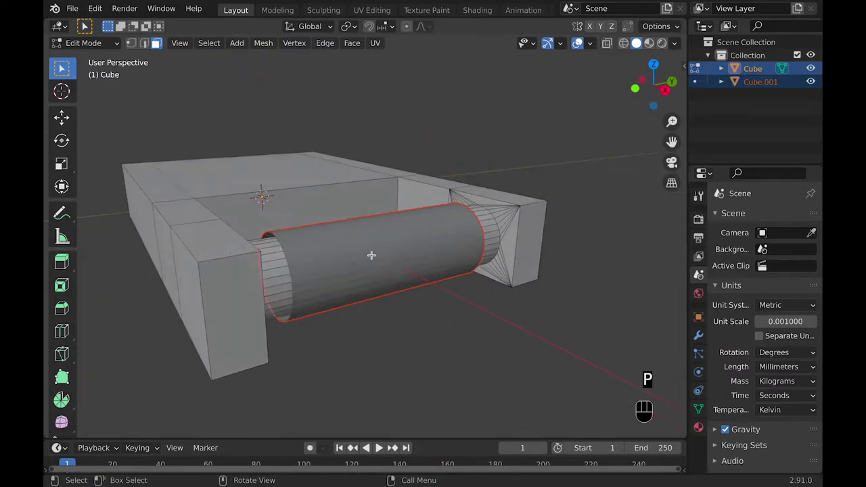
key("Tab")
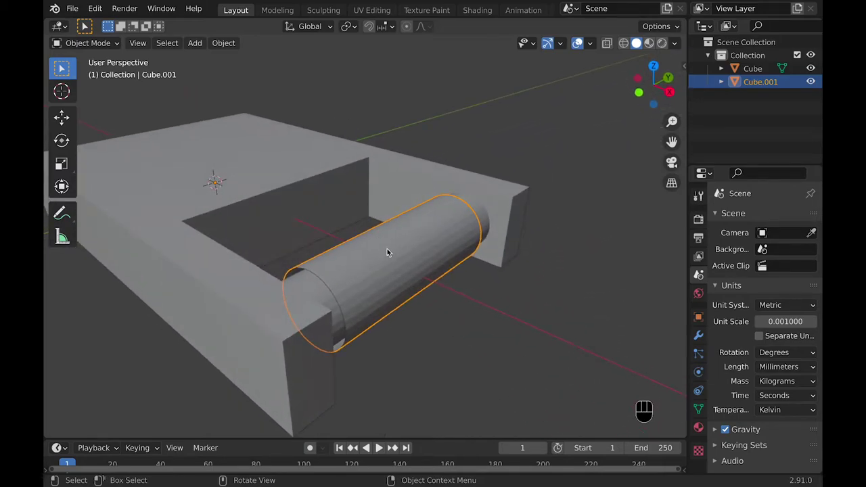
key("Tab")
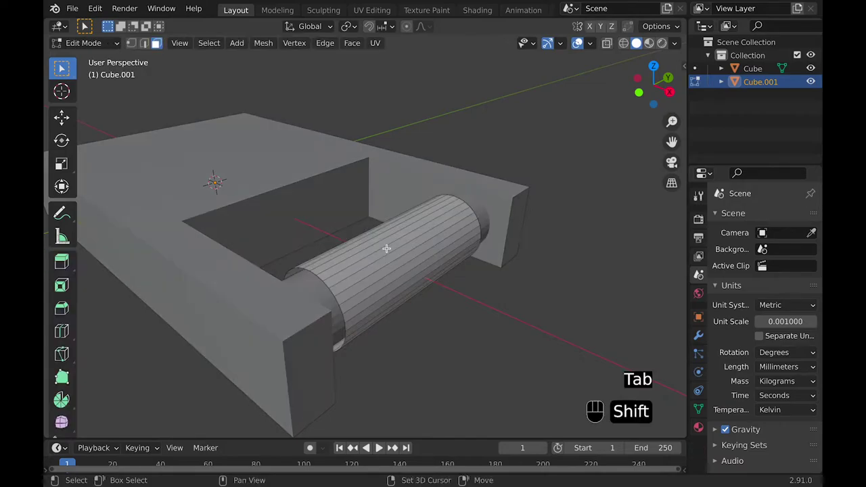
key("shift+a")
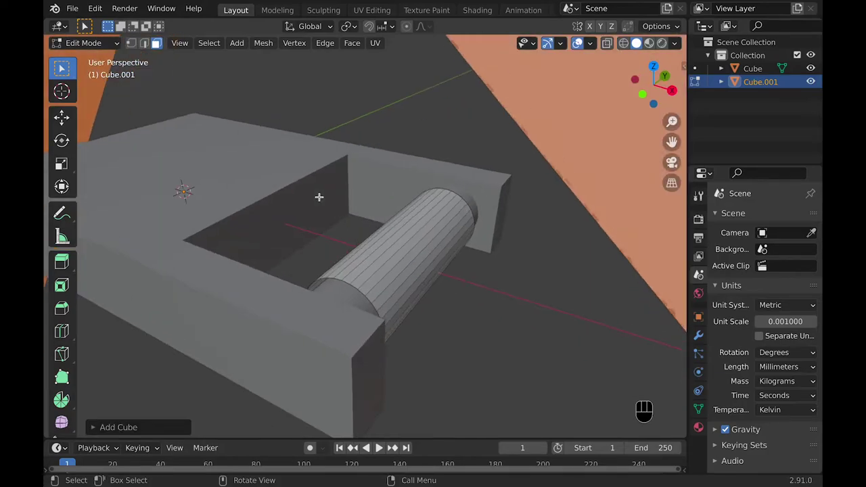
Scale and move the new cube into a flat leaf block covering the roller in the slot.
key("s")
key("s")
key("KP_7")
key("g")
key("s")
key("g")
key("super+z")
key("s")
key("KP_1")
key("s")
key("g")
key("g")
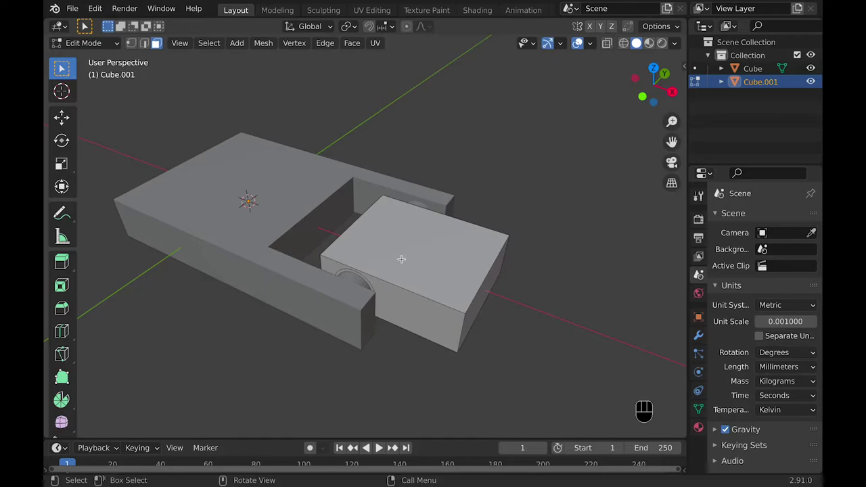
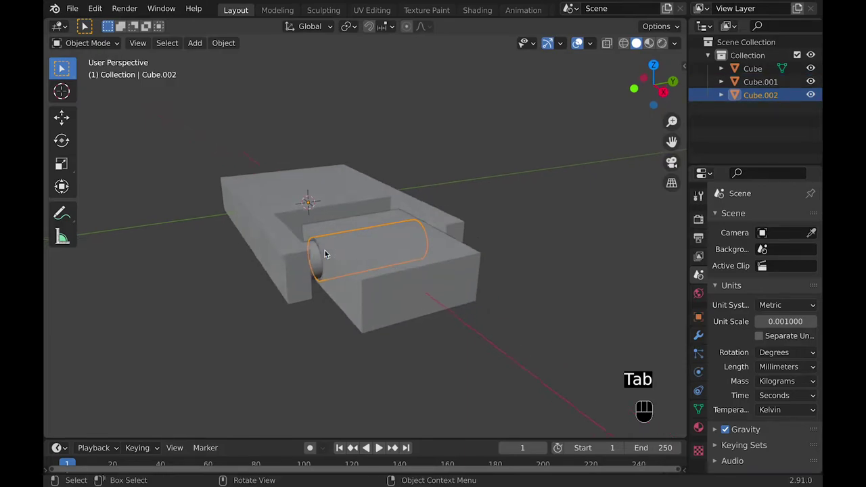
Scale the roller's end rings so its ends poke out past both sides of the leaf block.
key("Tab")
left_click(391, 244)
key("Tab")
key("a")
key("s")
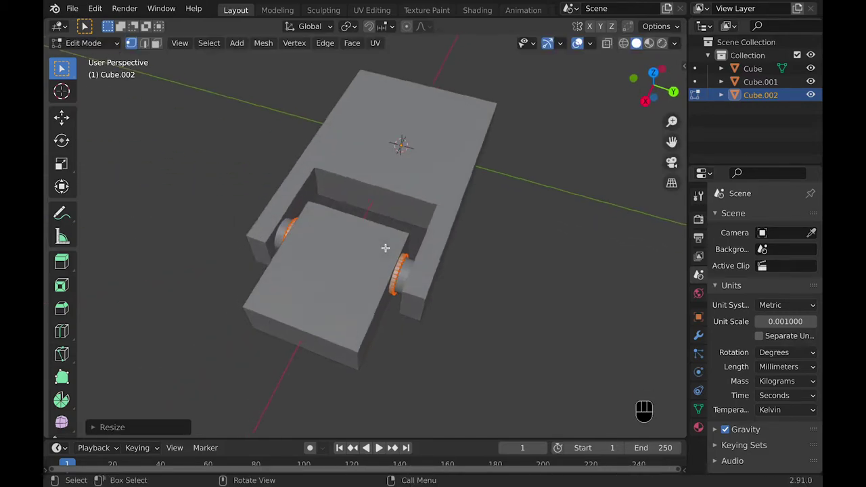
key("Tab")
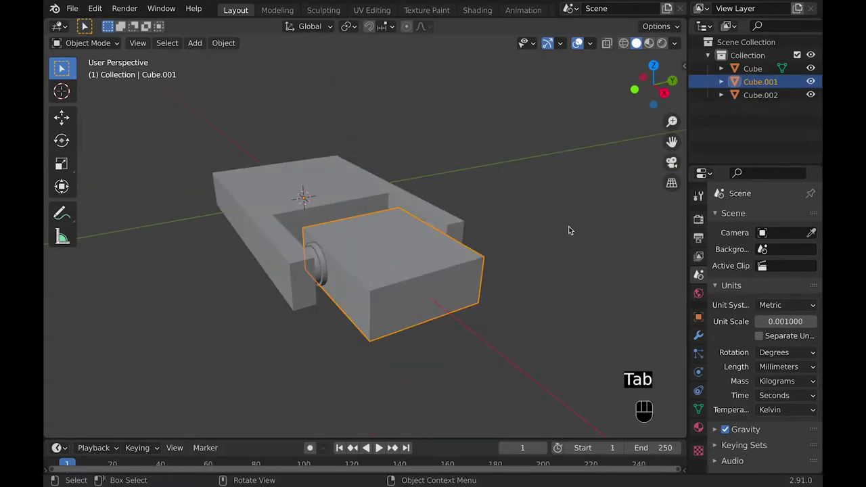
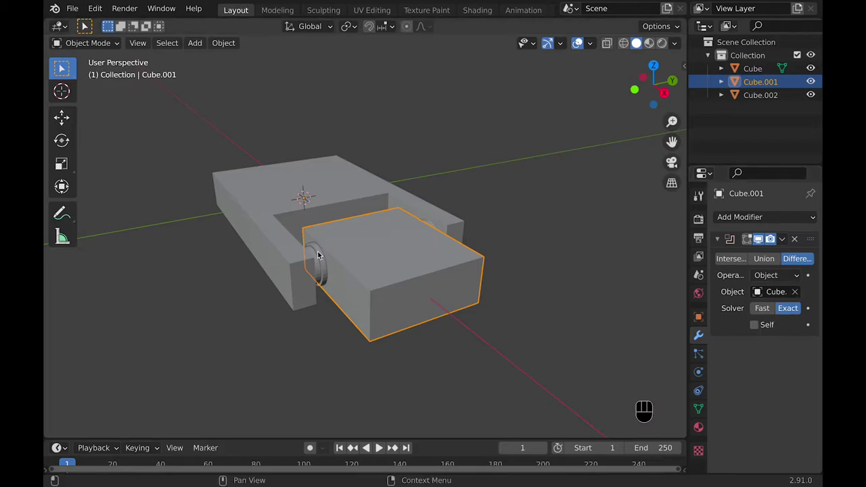
Hide the roller and the slotted block to inspect the Boolean cut in the leaf.
key("h")
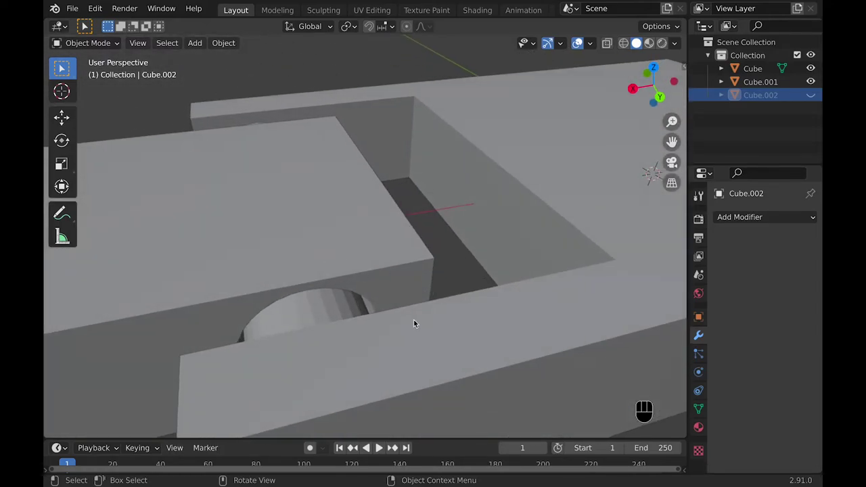
left_click(440, 351)
key("h")
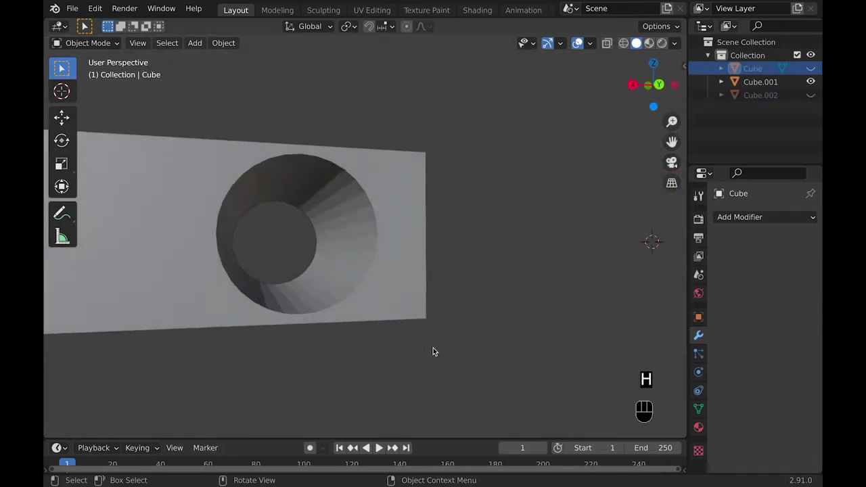
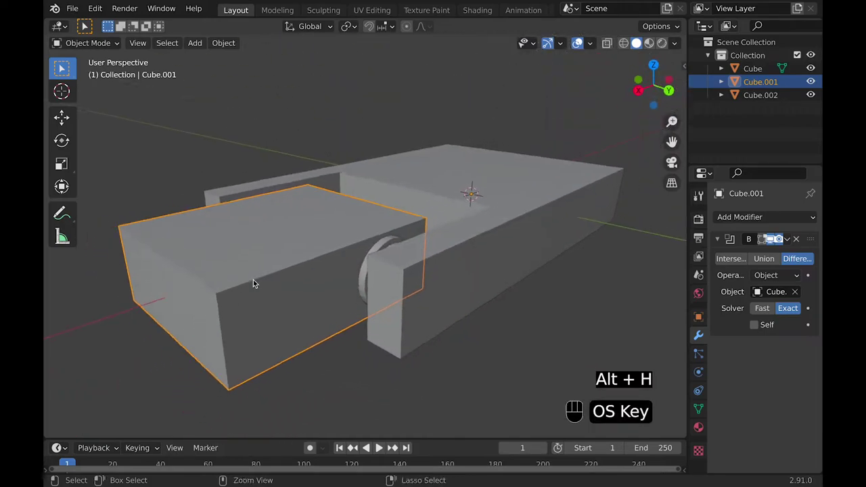
Apply the Boolean cut permanently to the leaf and delete the separate roller object.
left_click(387, 248)
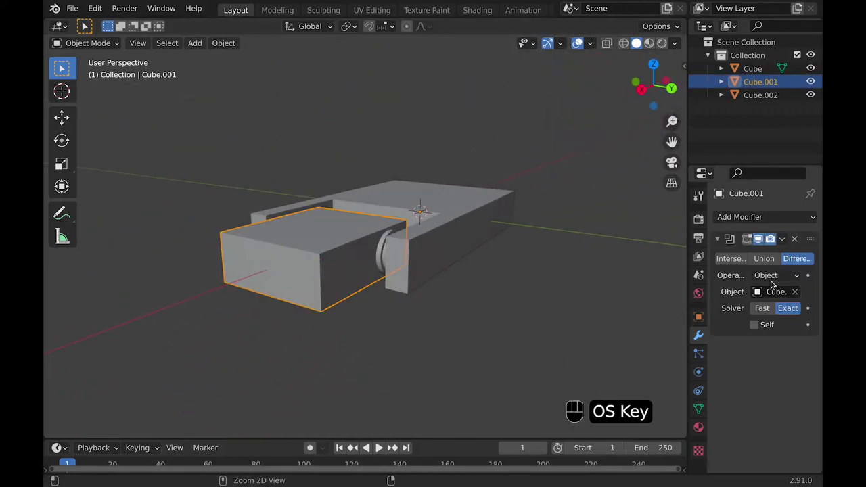
key("super+a")
key("n")
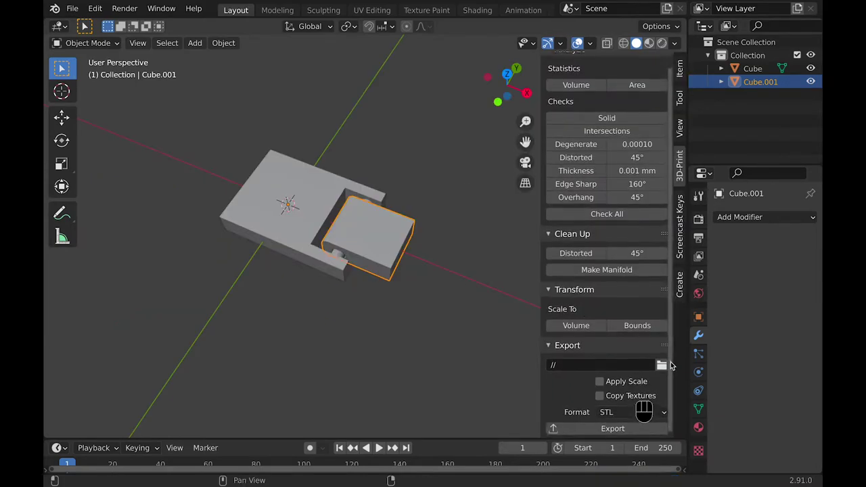
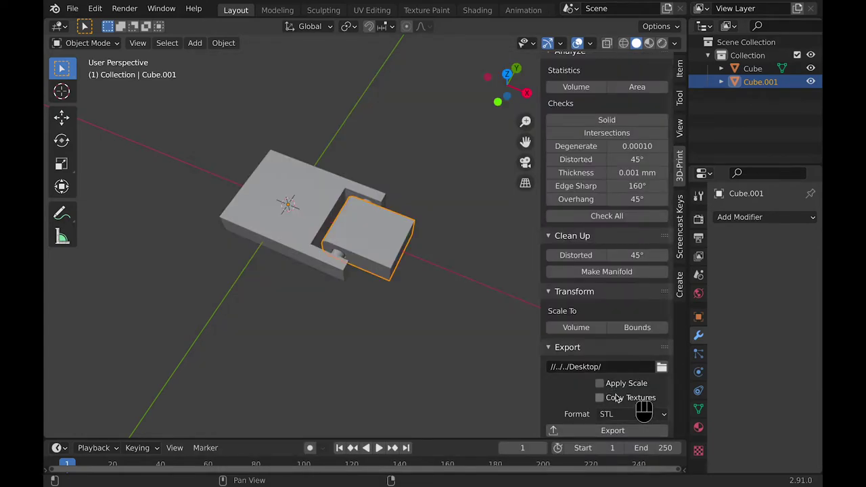
Export the leaf and the slotted block as print files to the desktop, then close the sidebar.
left_click(601, 432)
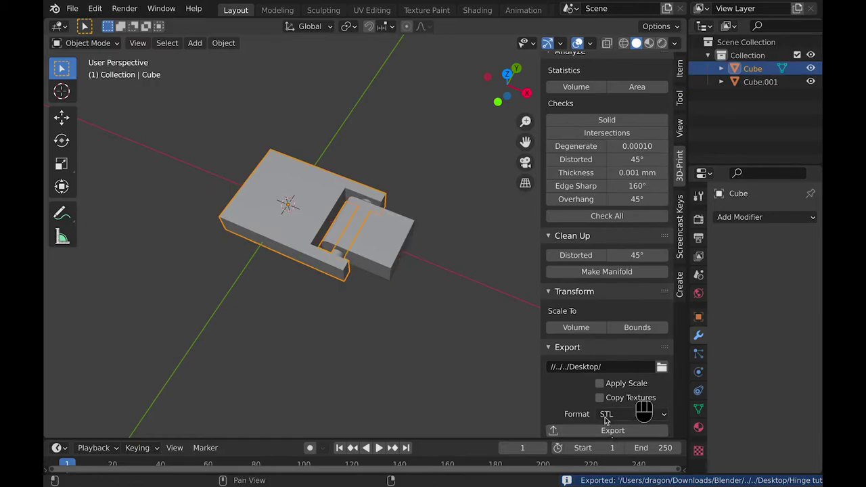
left_click(611, 437)
key("n")
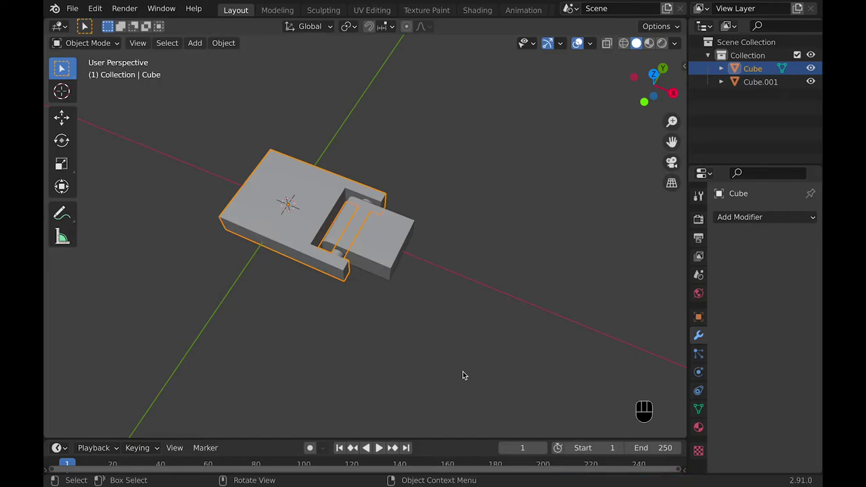
Move the slotted block along Y and add a new mesh piece, unhiding the hidden objects.
key("g")
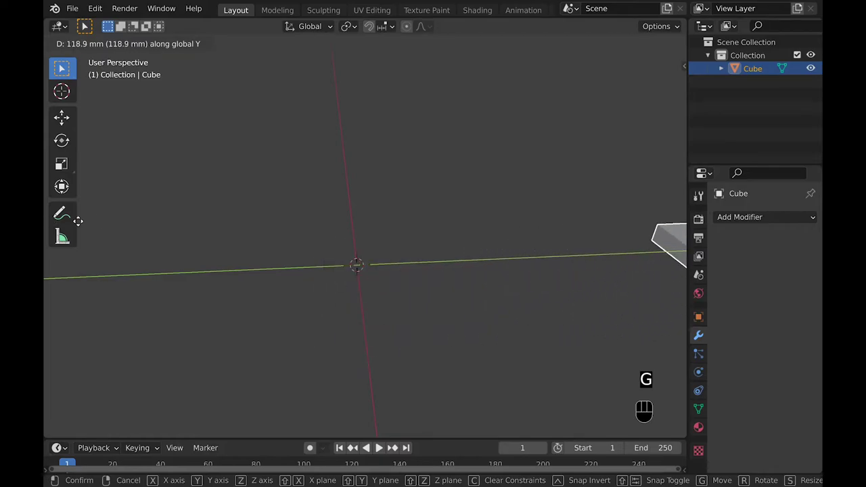
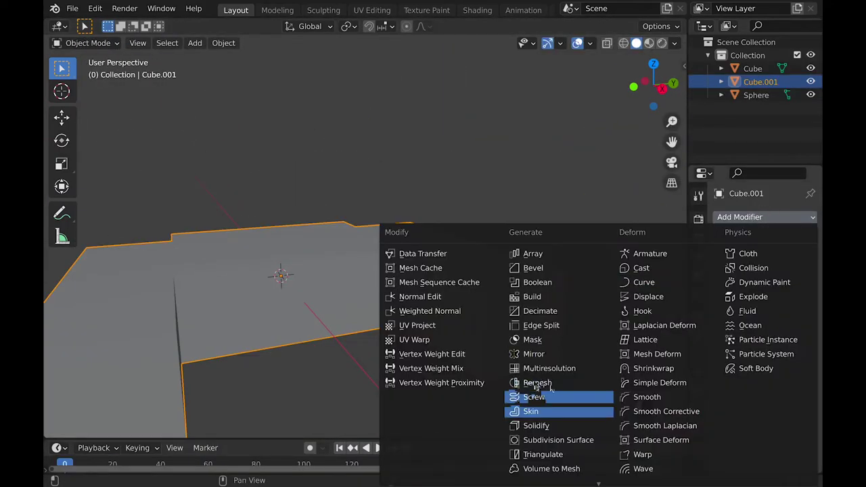
key("h")
key("Tab")
key("super+a")
key("alt+h")
Scale the new piece down and position it inside the block's slot from an orthographic view.
key("s")
key("Tab")
key("s")
key("super+z")
key("KP_1")
key("KP_2")
key("KP_3")
key("g")
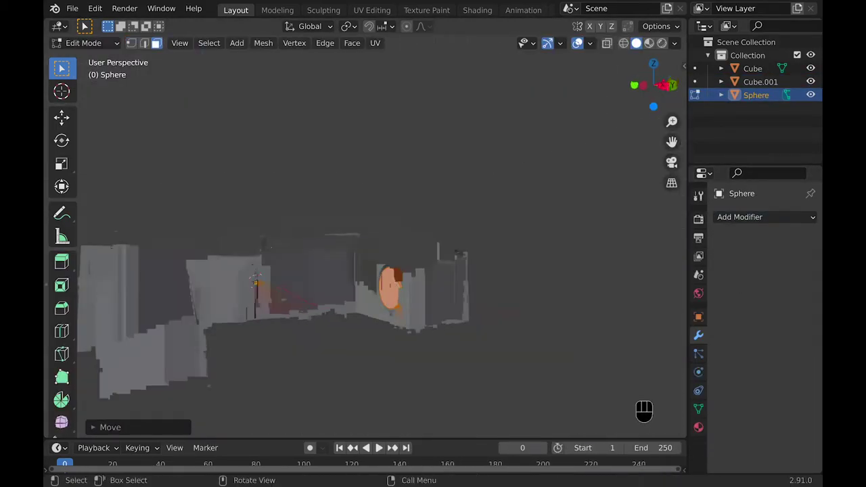